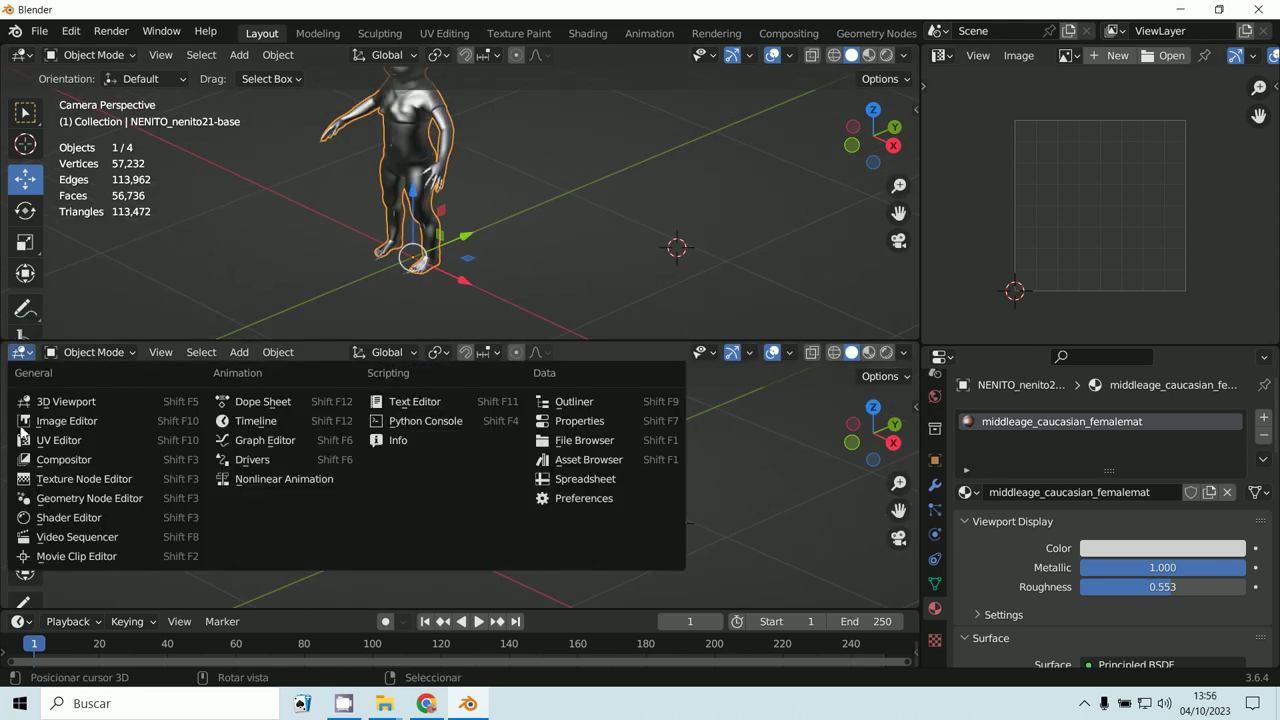
# Show the material node tree and select the PIEL_NENITO image texture node, viewing the character from the front.
pyautogui.middleClick(480, 508)
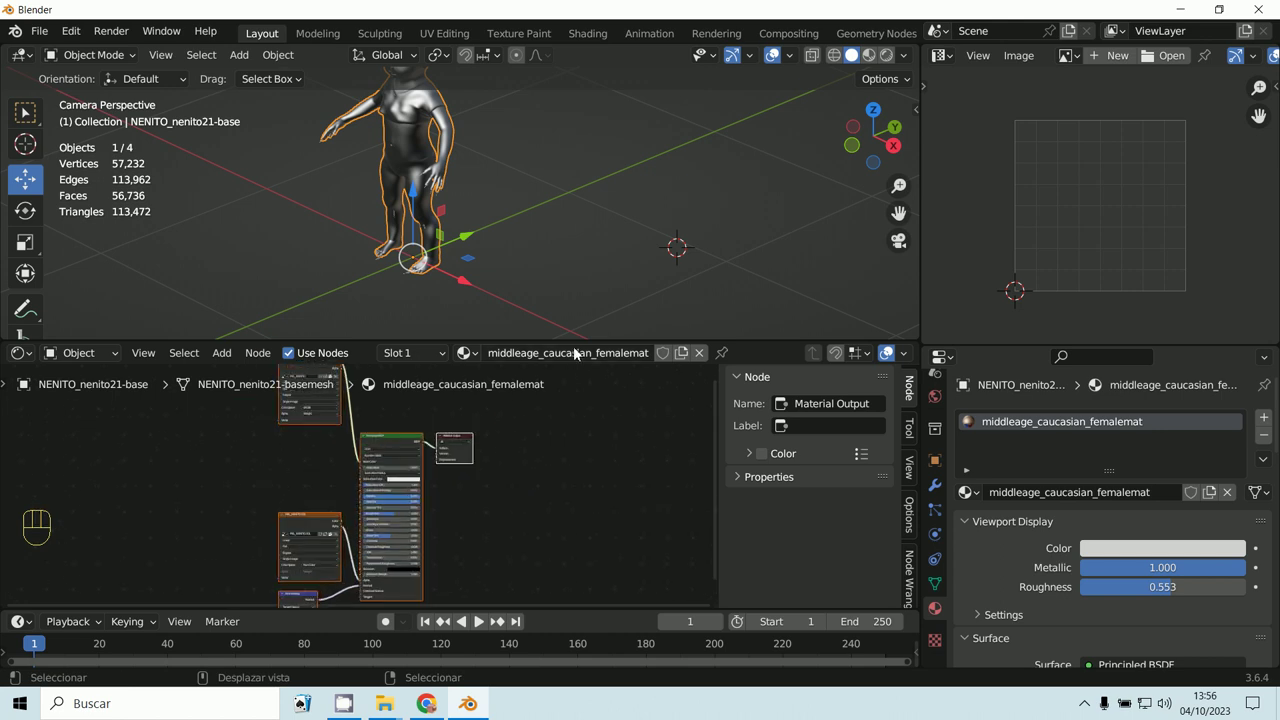
pyautogui.click(569, 343)
pyautogui.middleClick(608, 439)
pyautogui.click(346, 328)
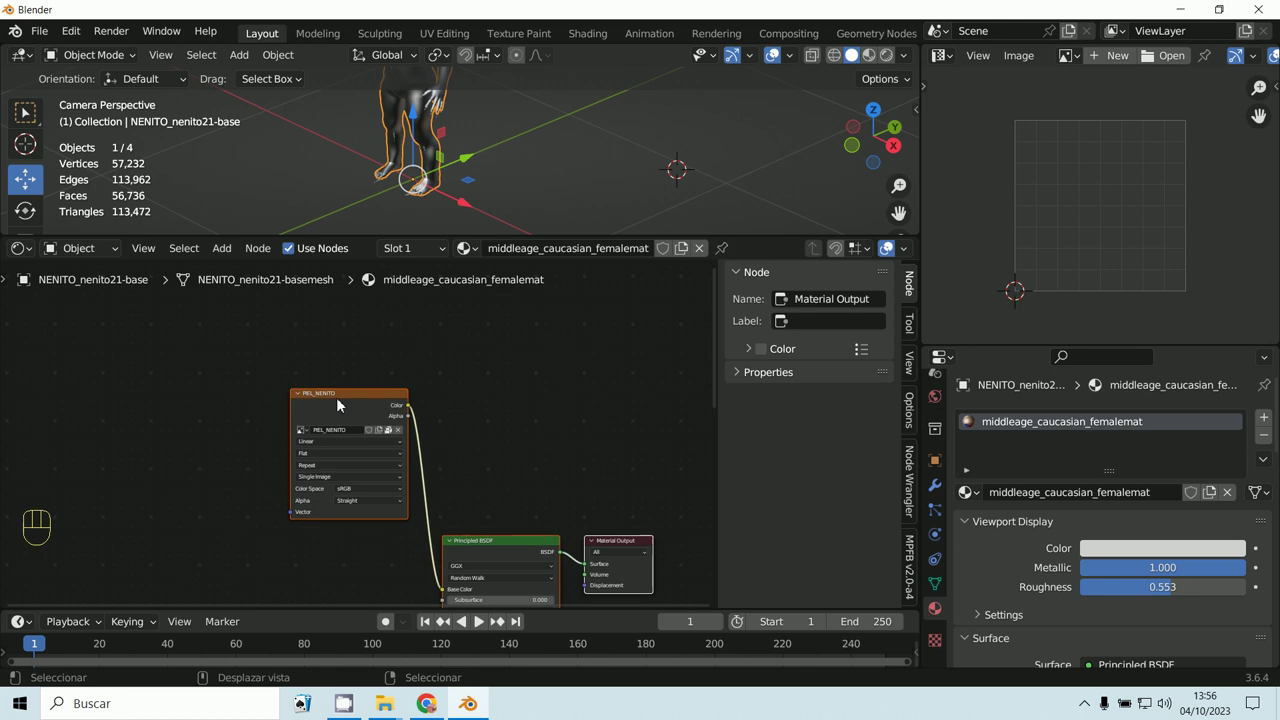
pyautogui.click(342, 405)
pyautogui.middleClick(262, 482)
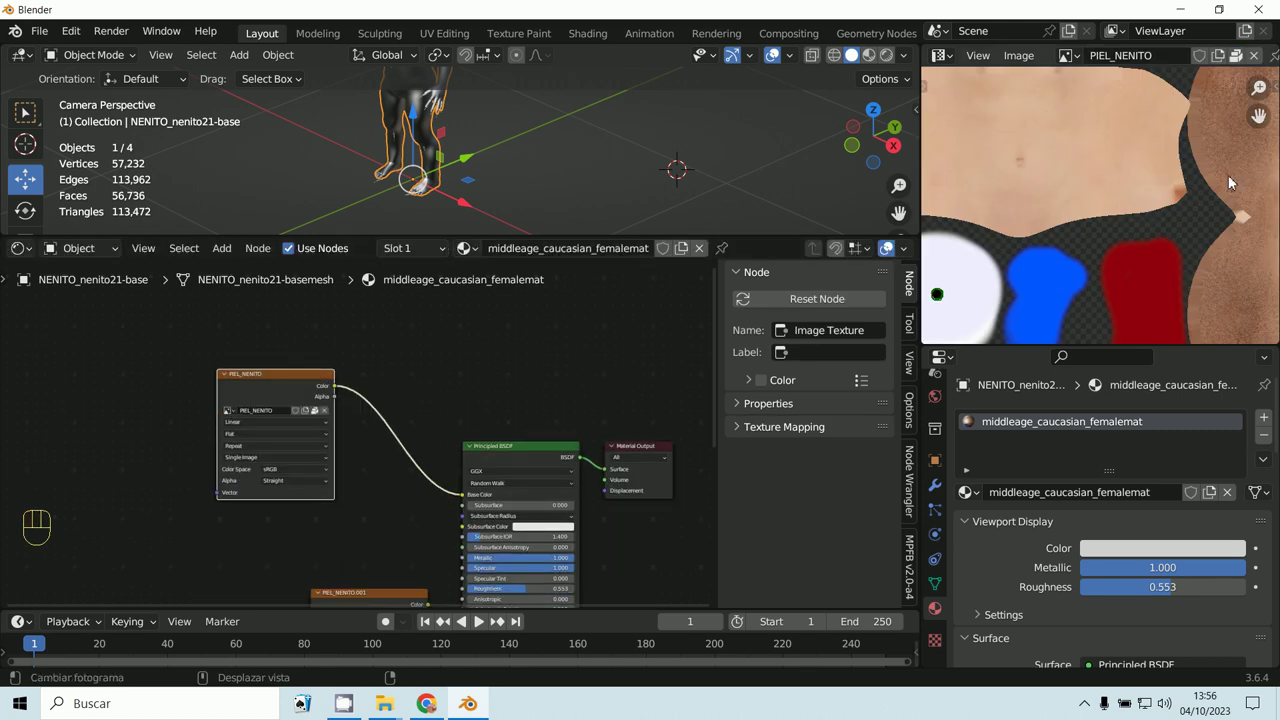
pyautogui.click(297, 399)
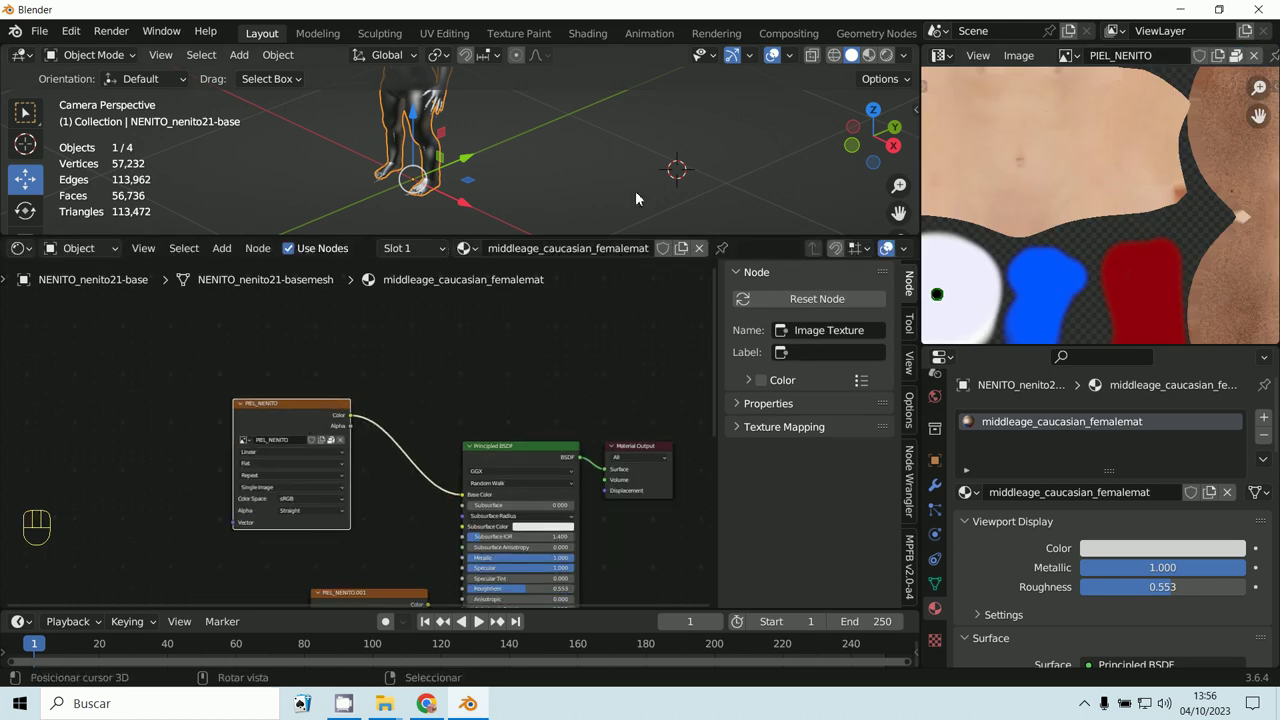
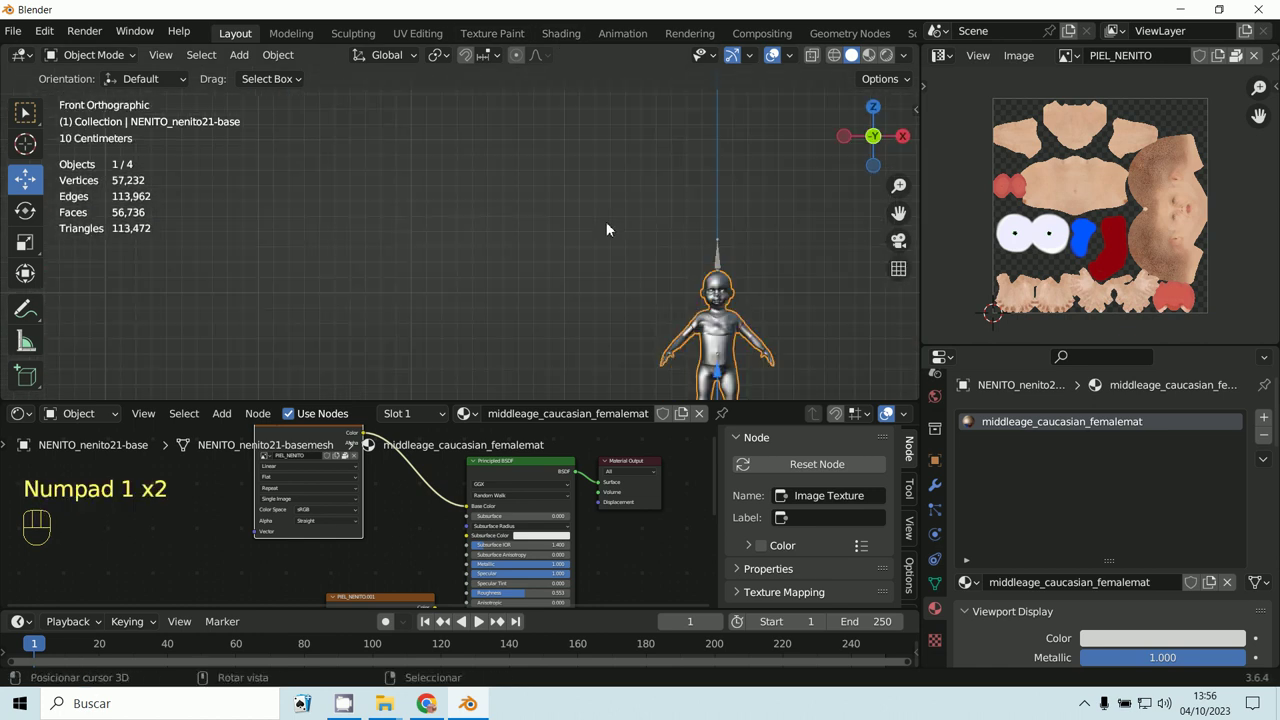
# Enter Edit Mode on the character and frame its upper body in the viewport.
pyautogui.middleClick(648, 260)
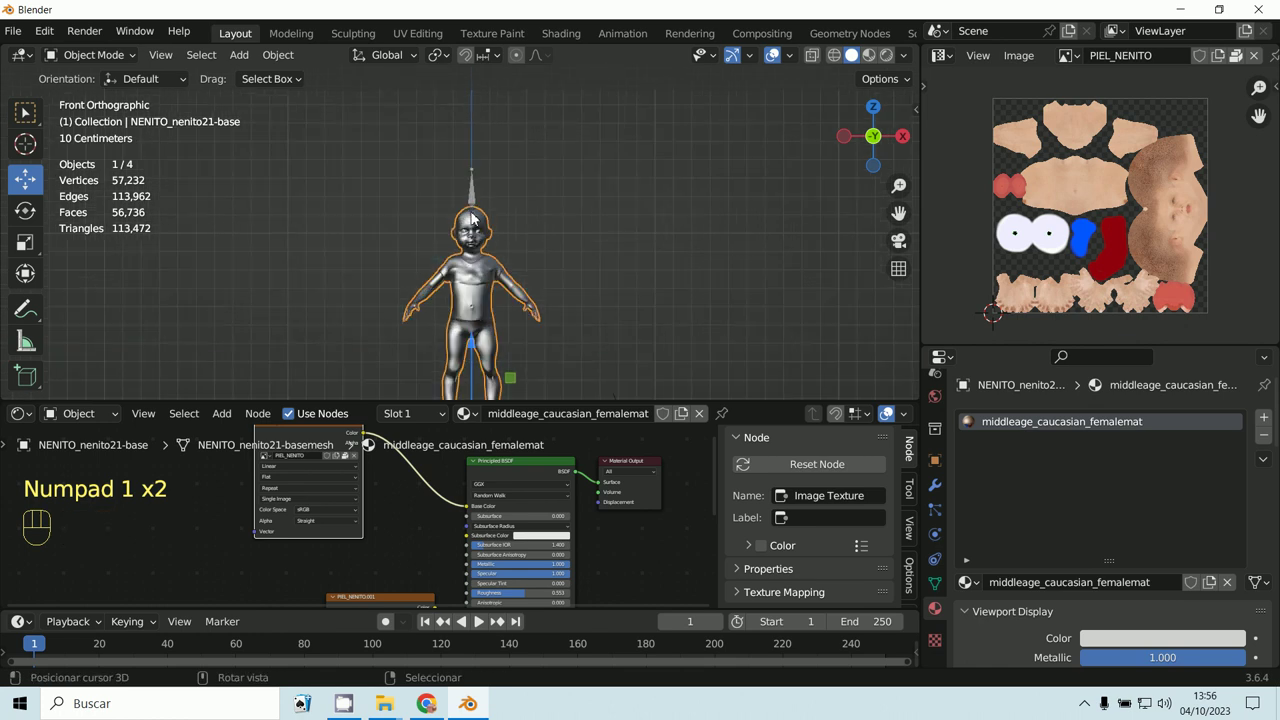
pyautogui.middleClick(474, 277)
pyautogui.moveTo(90, 77); pyautogui.dragTo(94, 105)
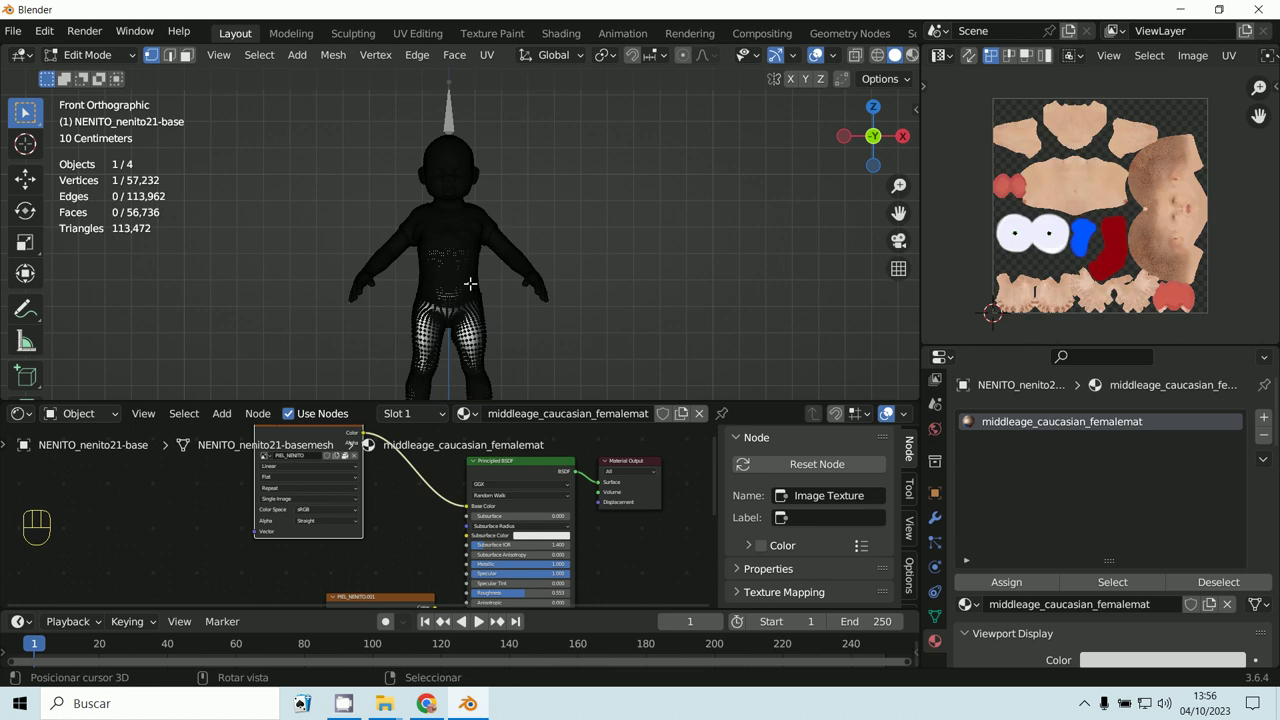
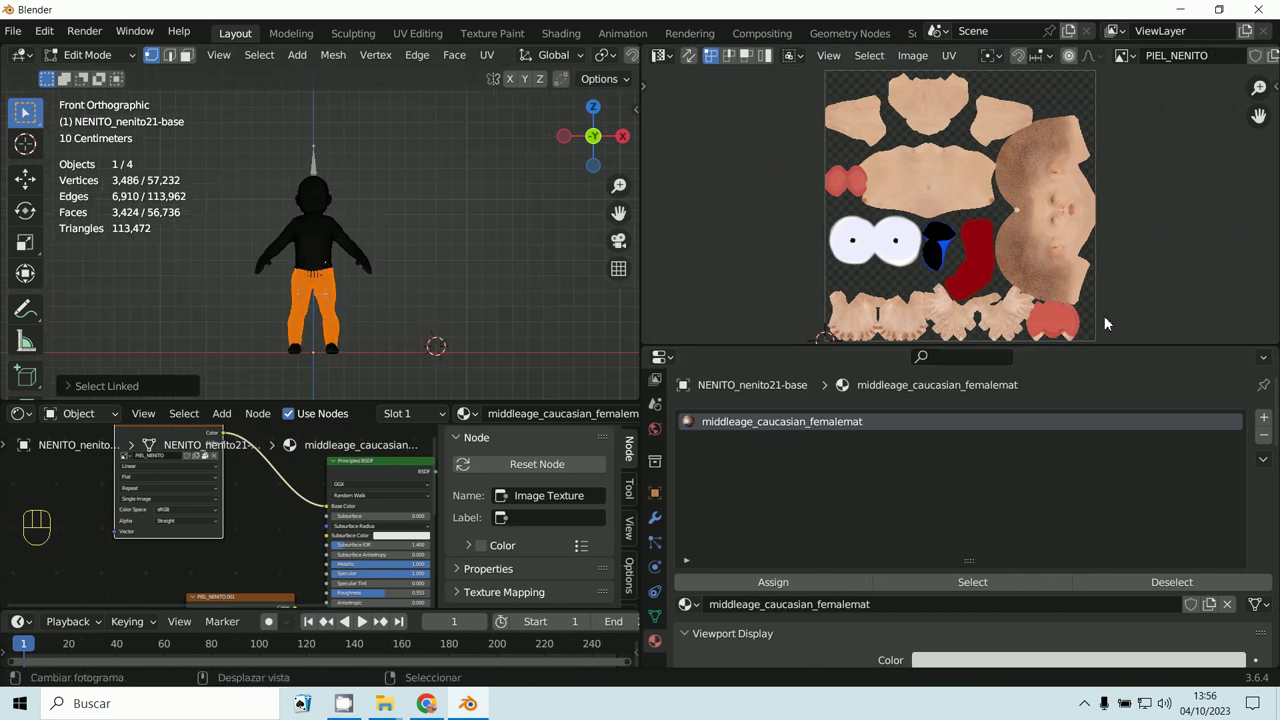
pyautogui.middleClick(1095, 314)
# Select the head's linked geometry, clear the selection, then select every face using this material.
pyautogui.press('a')
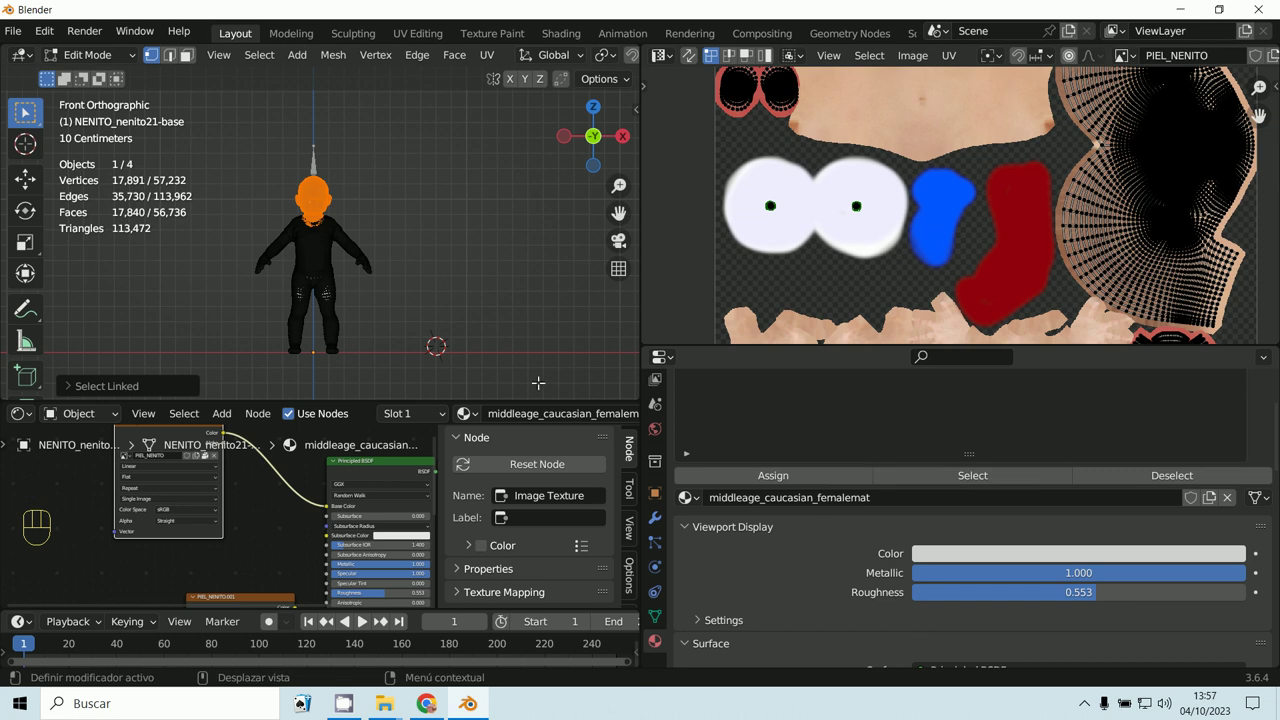
pyautogui.press('a')
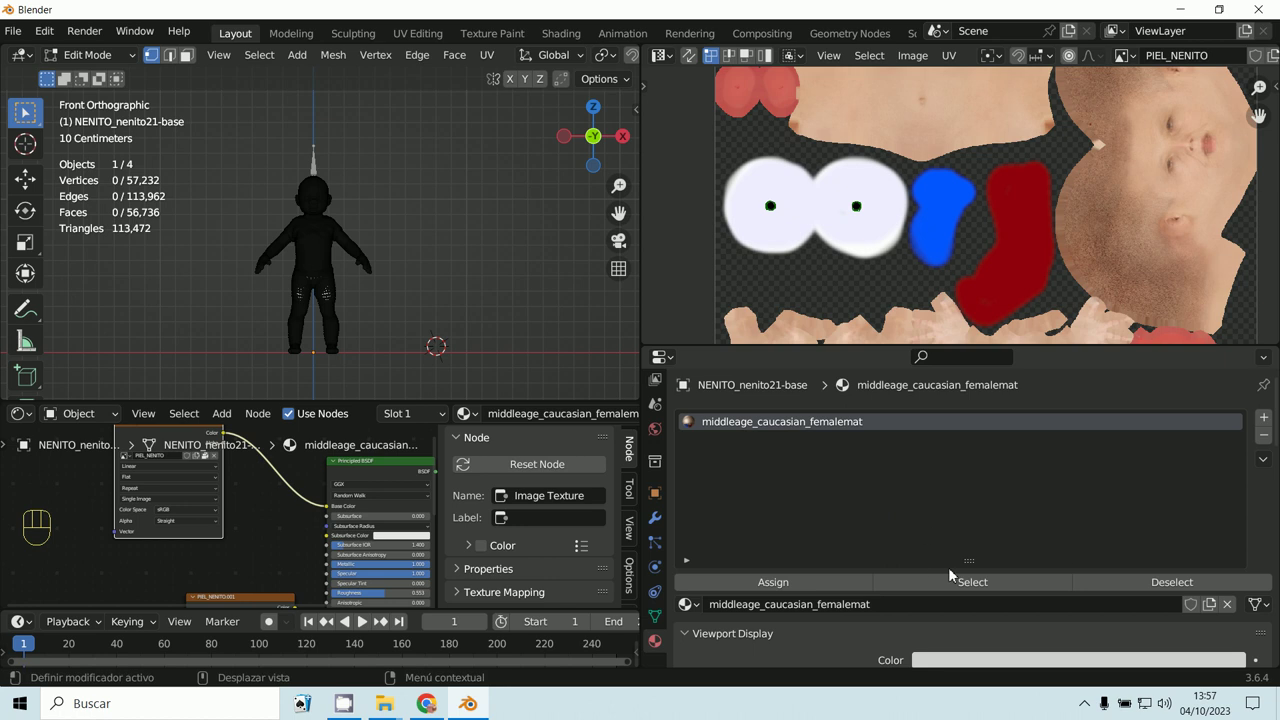
pyautogui.click(964, 589)
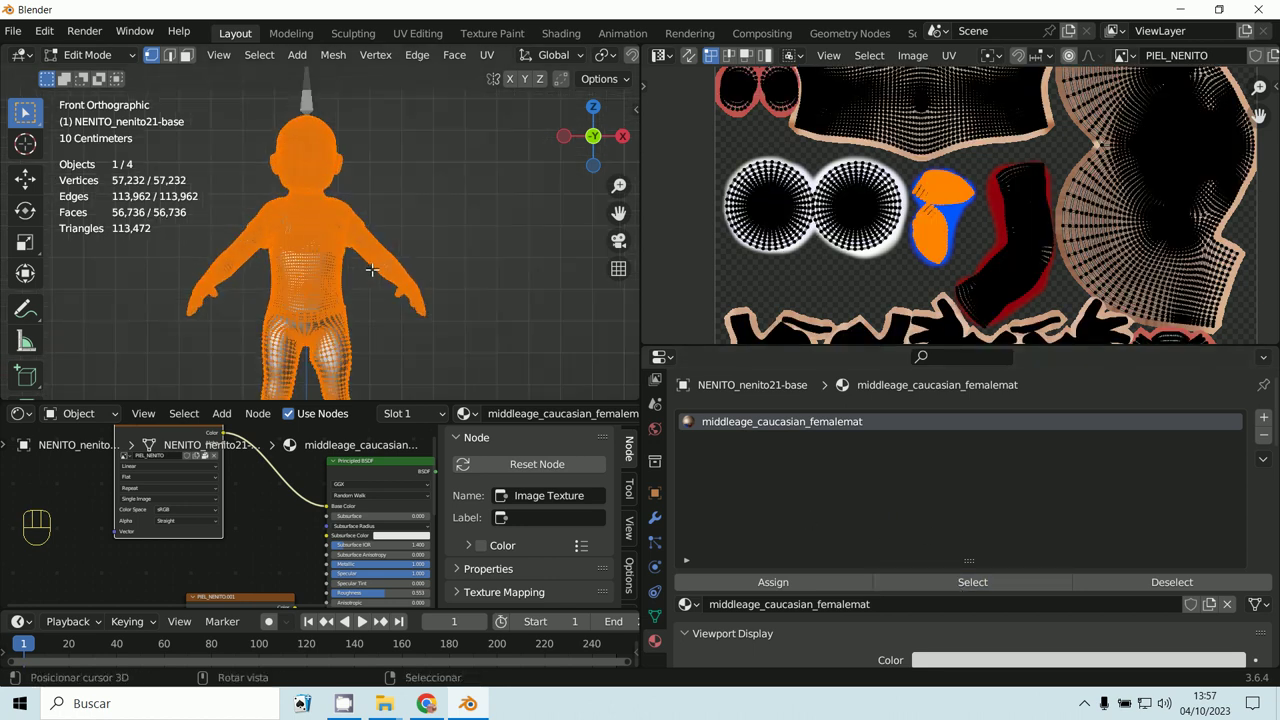
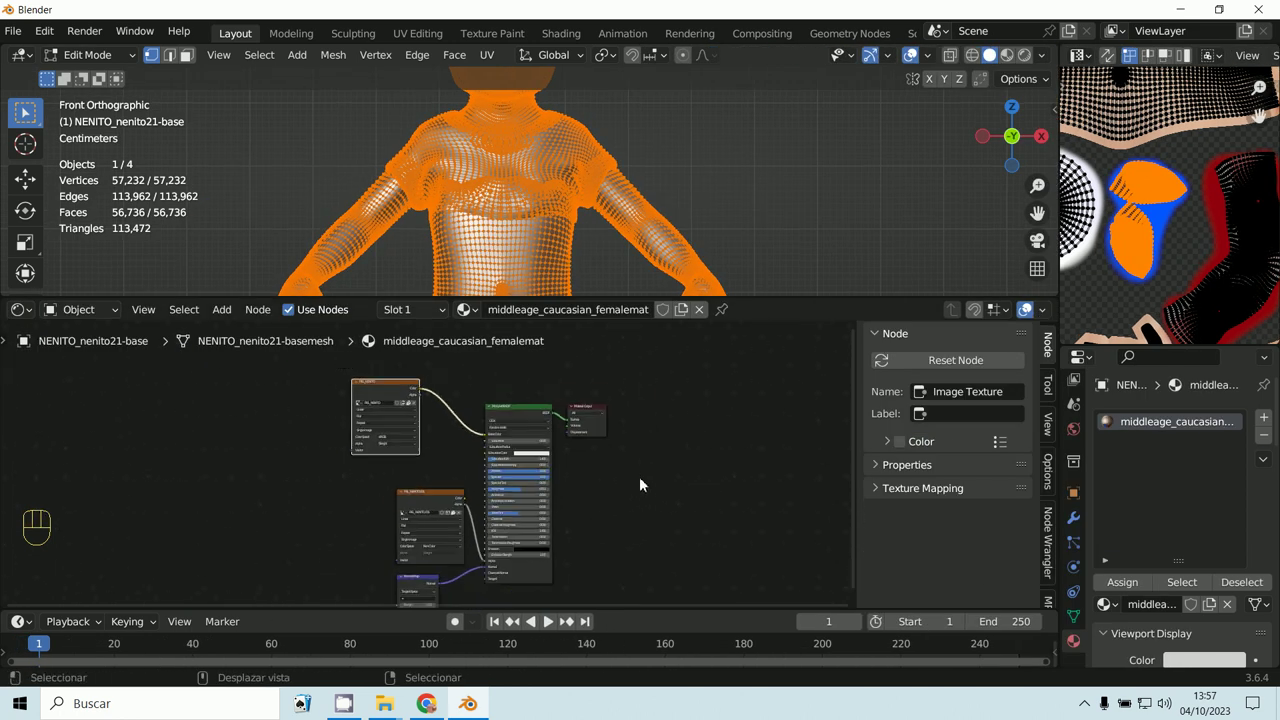
# Box-select the old material nodes and delete them, keeping the Material Output.
pyautogui.click(504, 413)
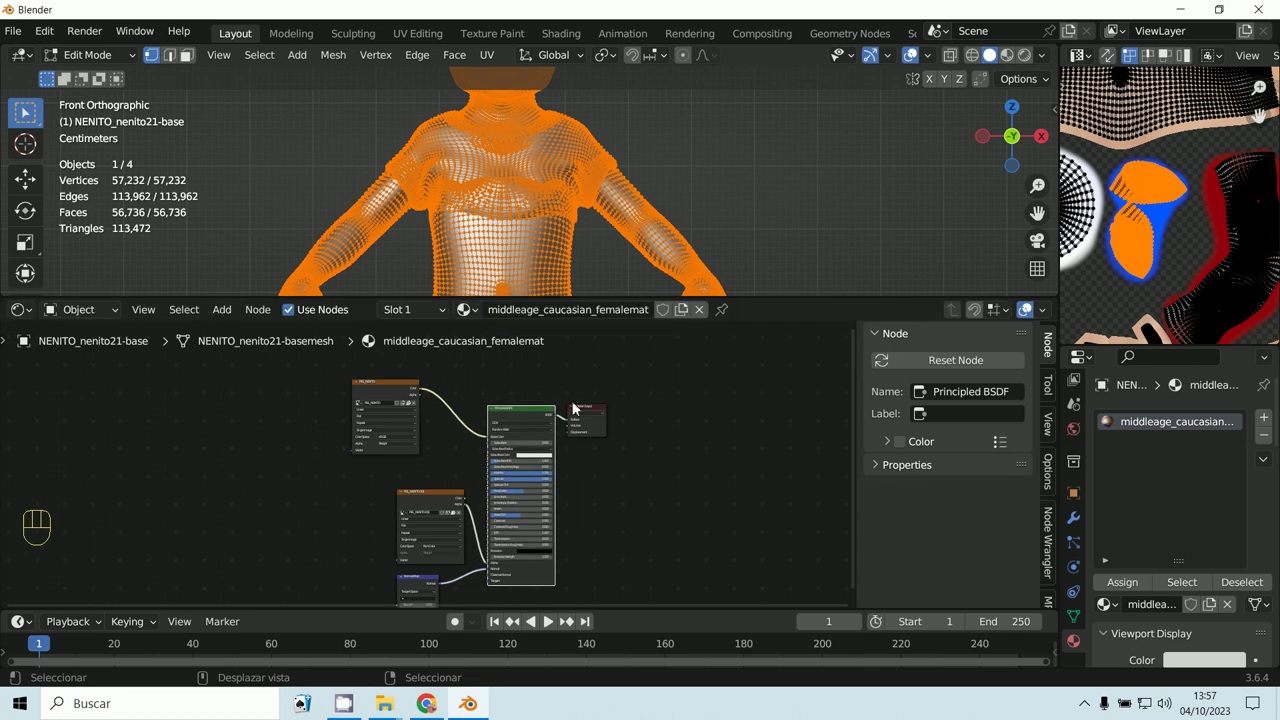
pyautogui.click(588, 410)
pyautogui.click(602, 414)
pyautogui.click(513, 427)
pyautogui.middleClick(581, 434)
pyautogui.moveTo(229, 321); pyautogui.dragTo(565, 480)
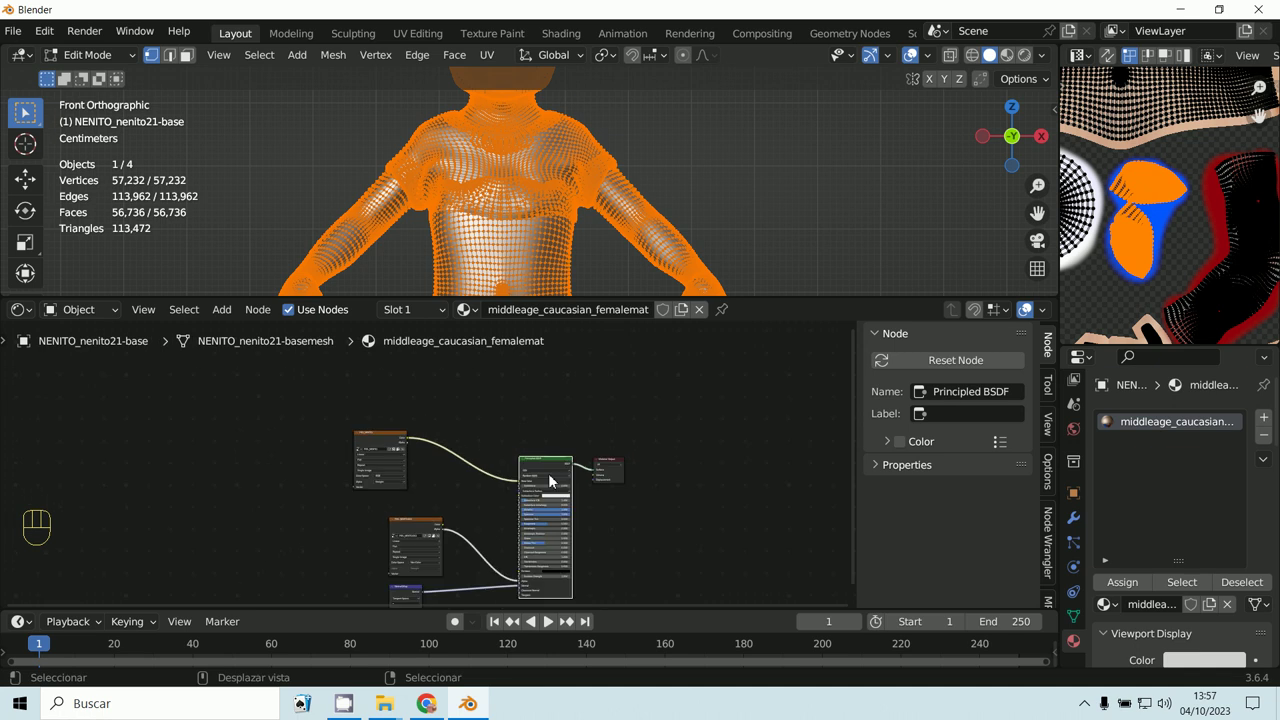
pyautogui.middleClick(554, 484)
pyautogui.press('a')
pyautogui.press('v')
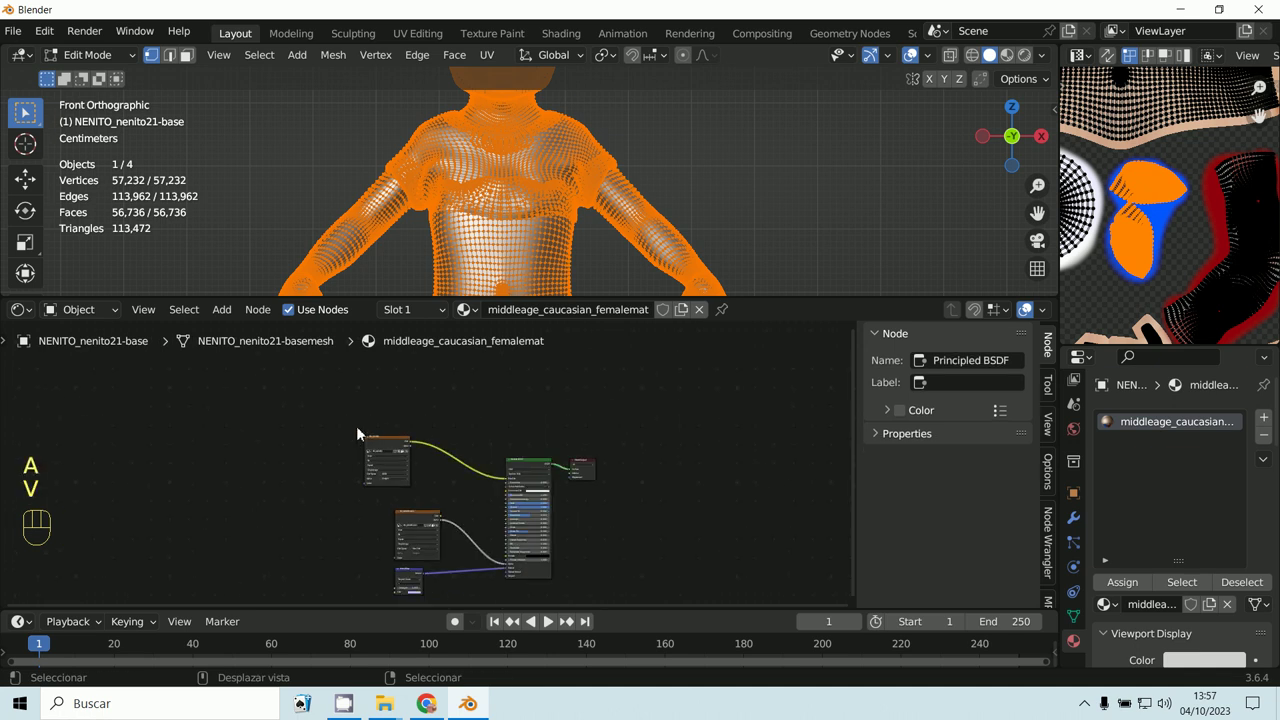
pyautogui.press('b')
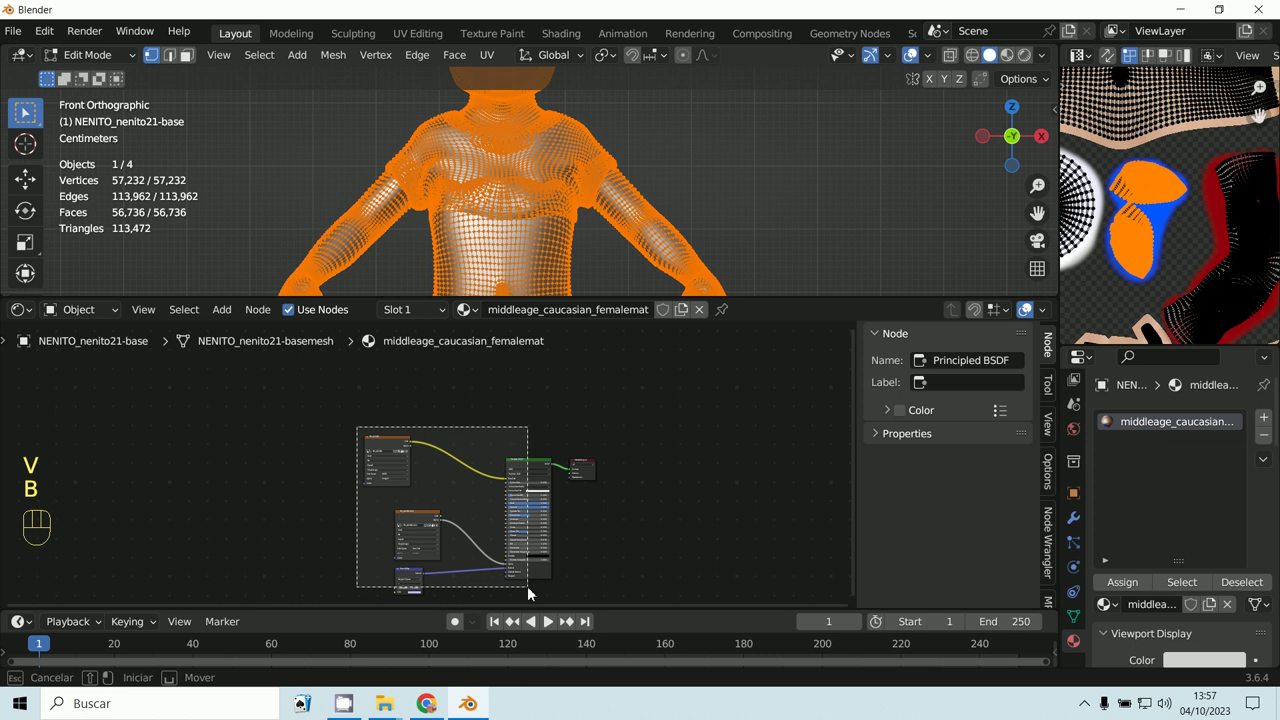
pyautogui.press('Delete')
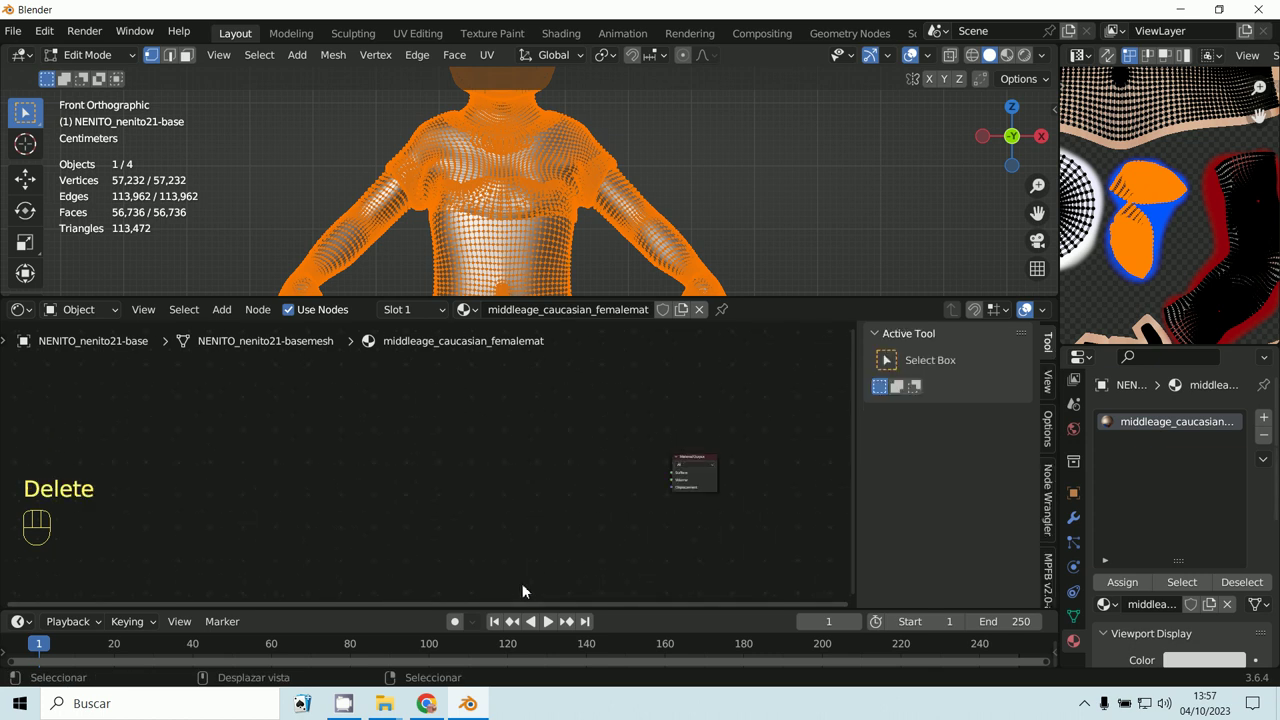
# Add a new Principled BSDF left of the output and connect it to the Surface input.
pyautogui.moveTo(230, 322); pyautogui.dragTo(632, 516)
pyautogui.moveTo(608, 471); pyautogui.dragTo(719, 480)
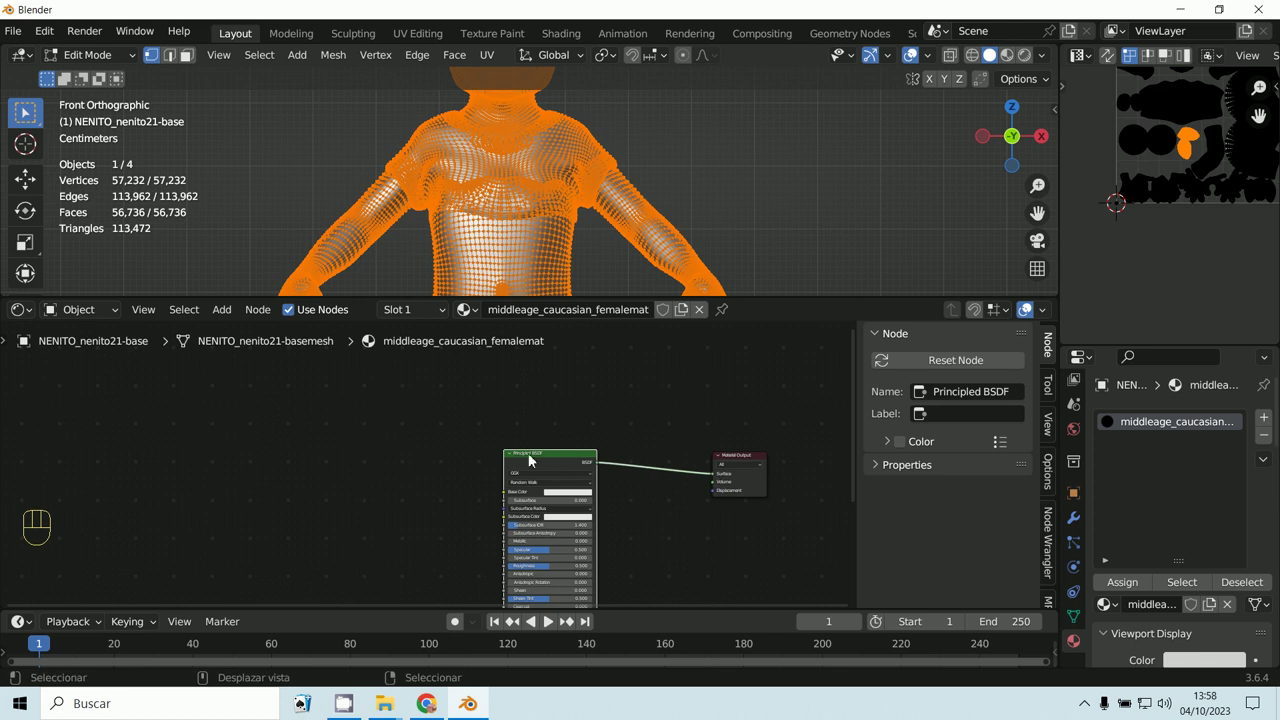
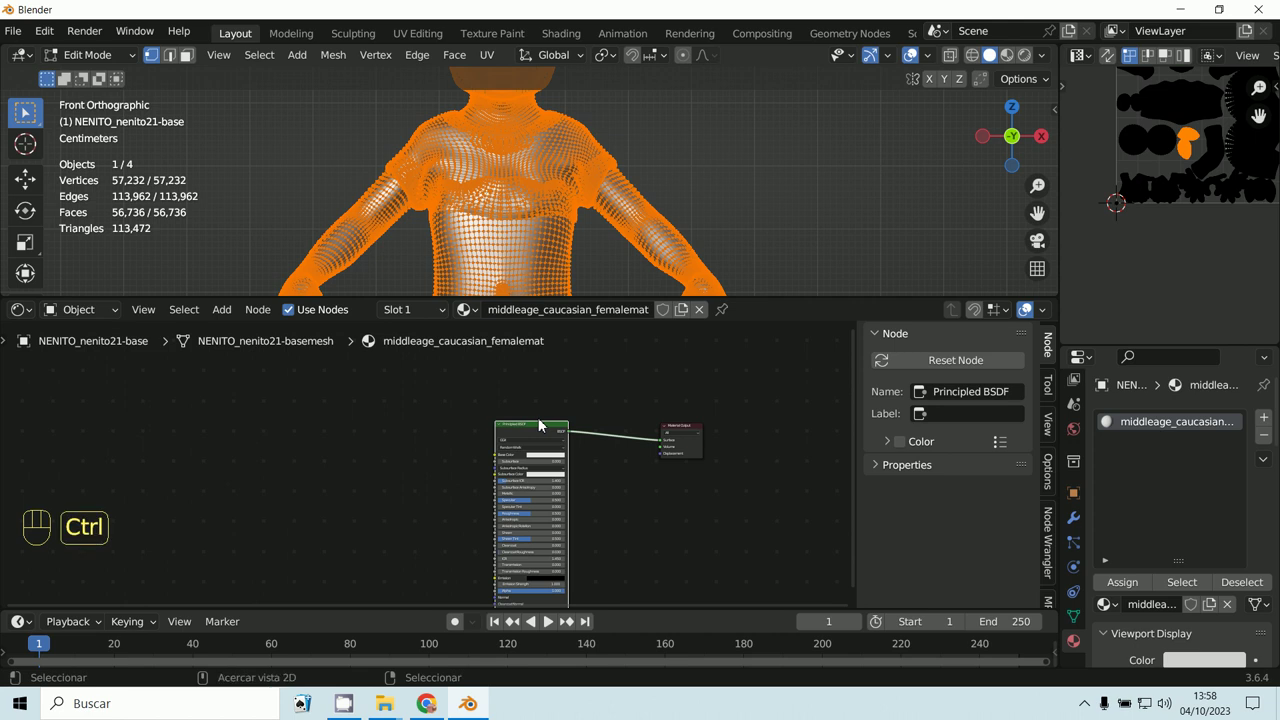
# Delete the leftover Image Texture node so only the Principled BSDF feeds the output.
pyautogui.press('ctrl+t')
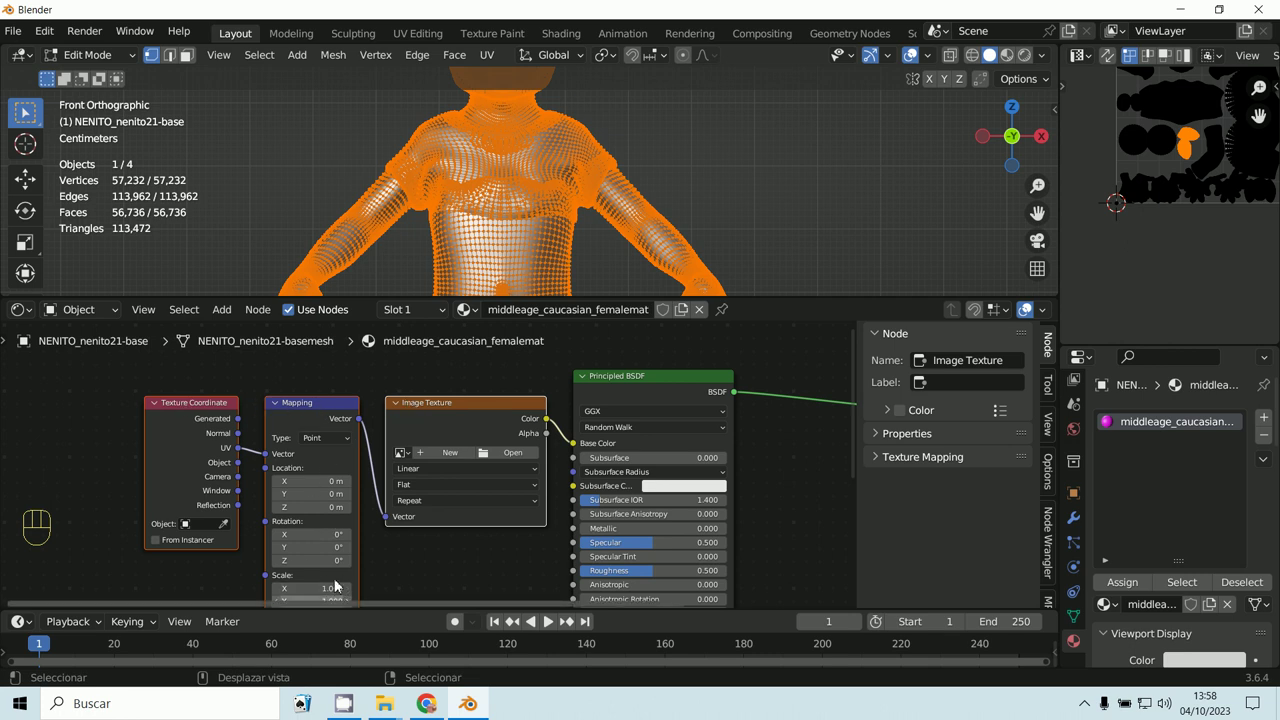
pyautogui.click(204, 410)
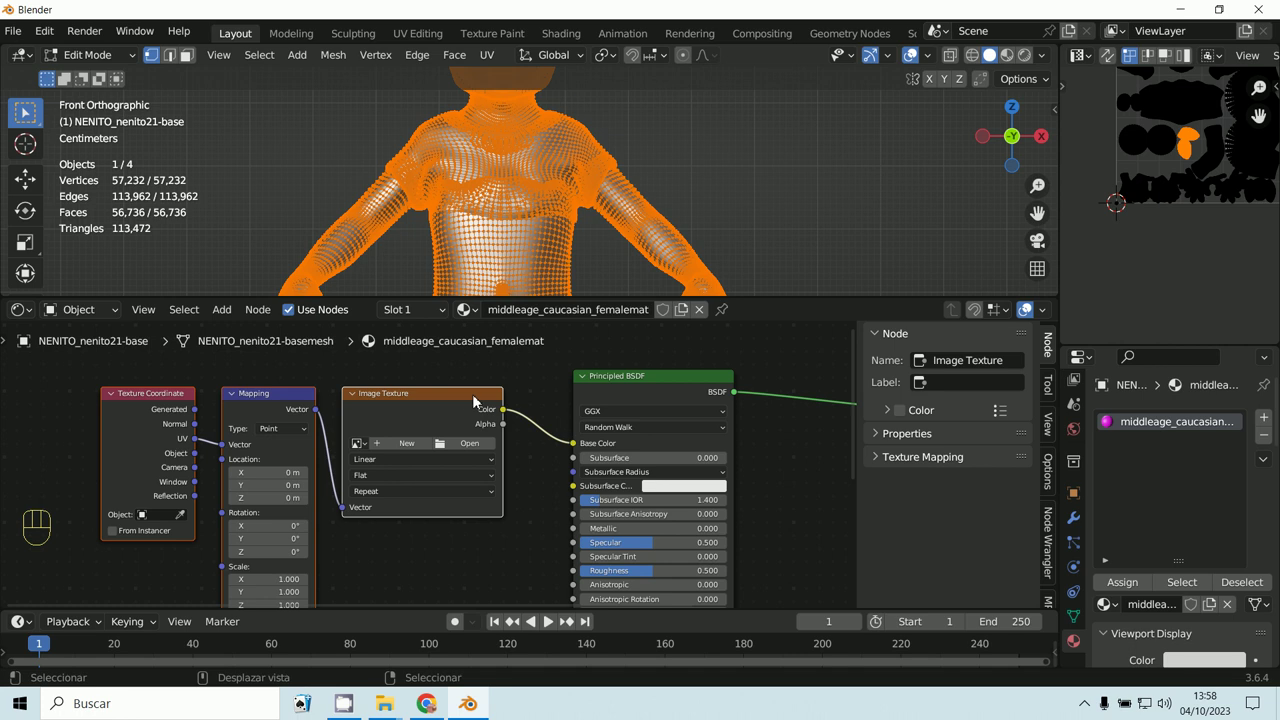
pyautogui.click(470, 401)
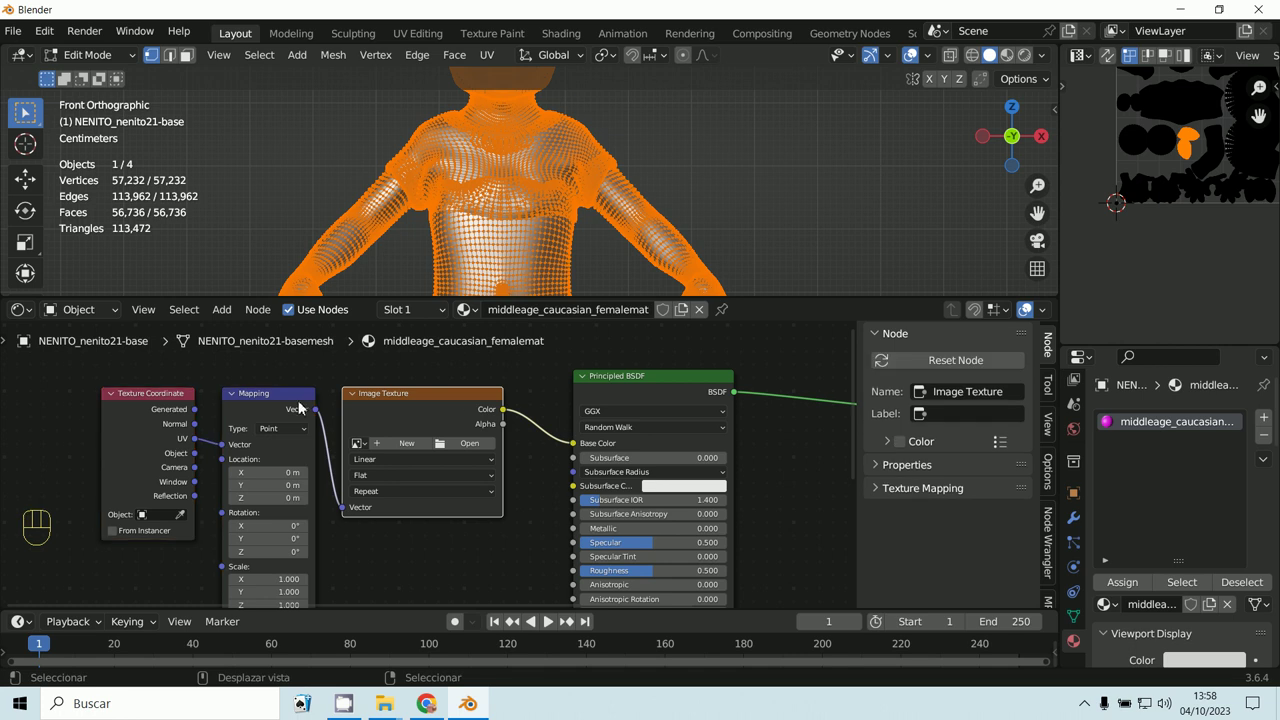
pyautogui.click(288, 396)
pyautogui.click(194, 407)
pyautogui.press('x')
pyautogui.click(194, 407)
# Make the Principled BSDF the active node and show the Node Wrangler tools in the enlarged Shader Editor.
pyautogui.click(641, 389)
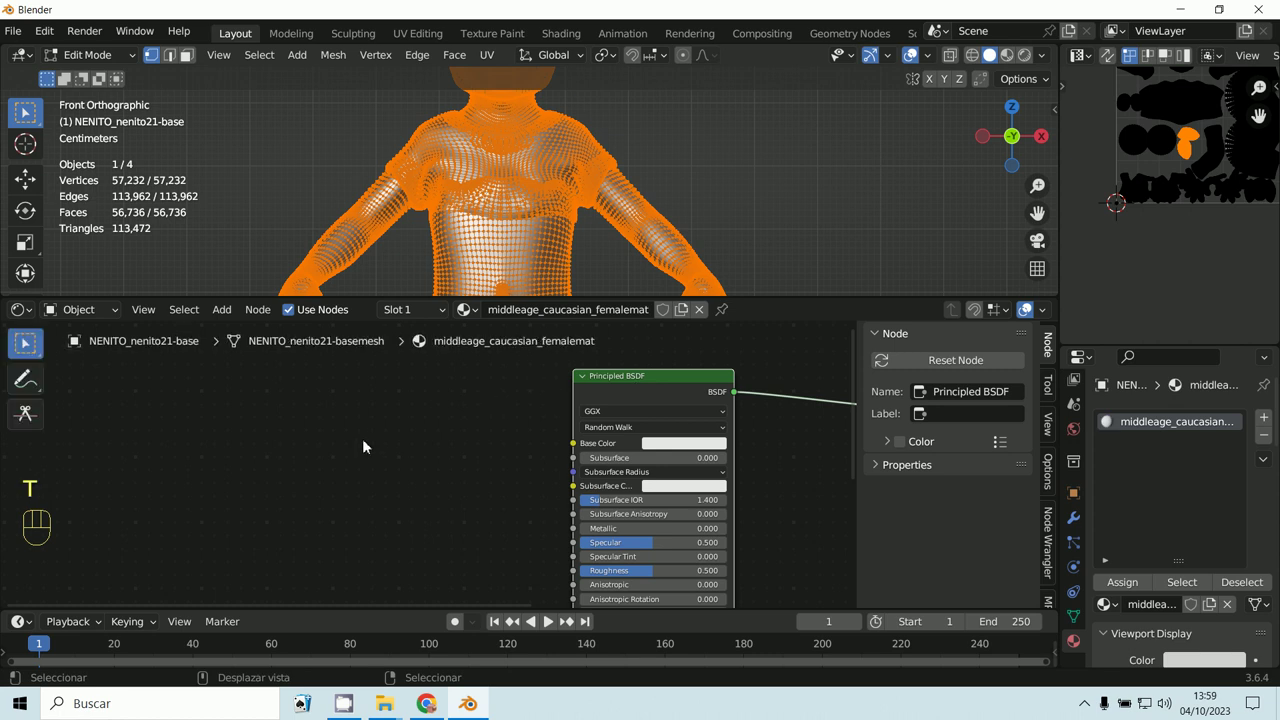
pyautogui.press('shift+alt+t')
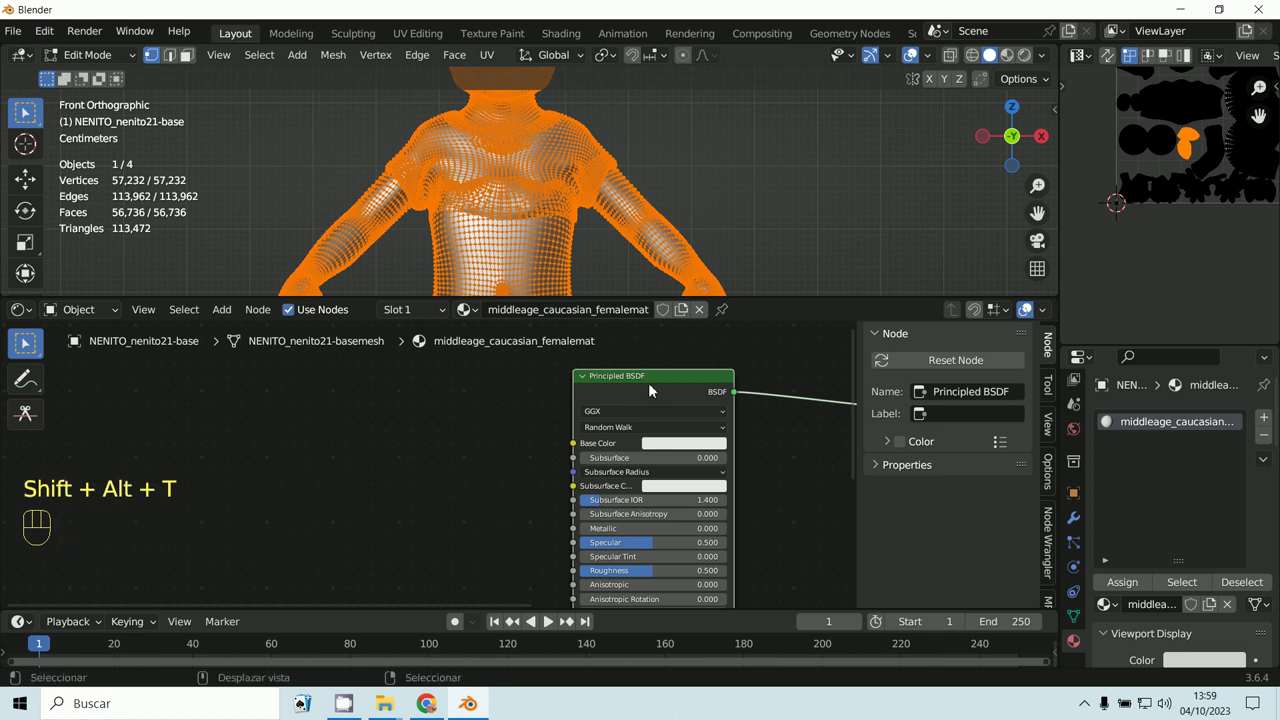
pyautogui.press('ctrl+alt+t')
pyautogui.click(610, 401)
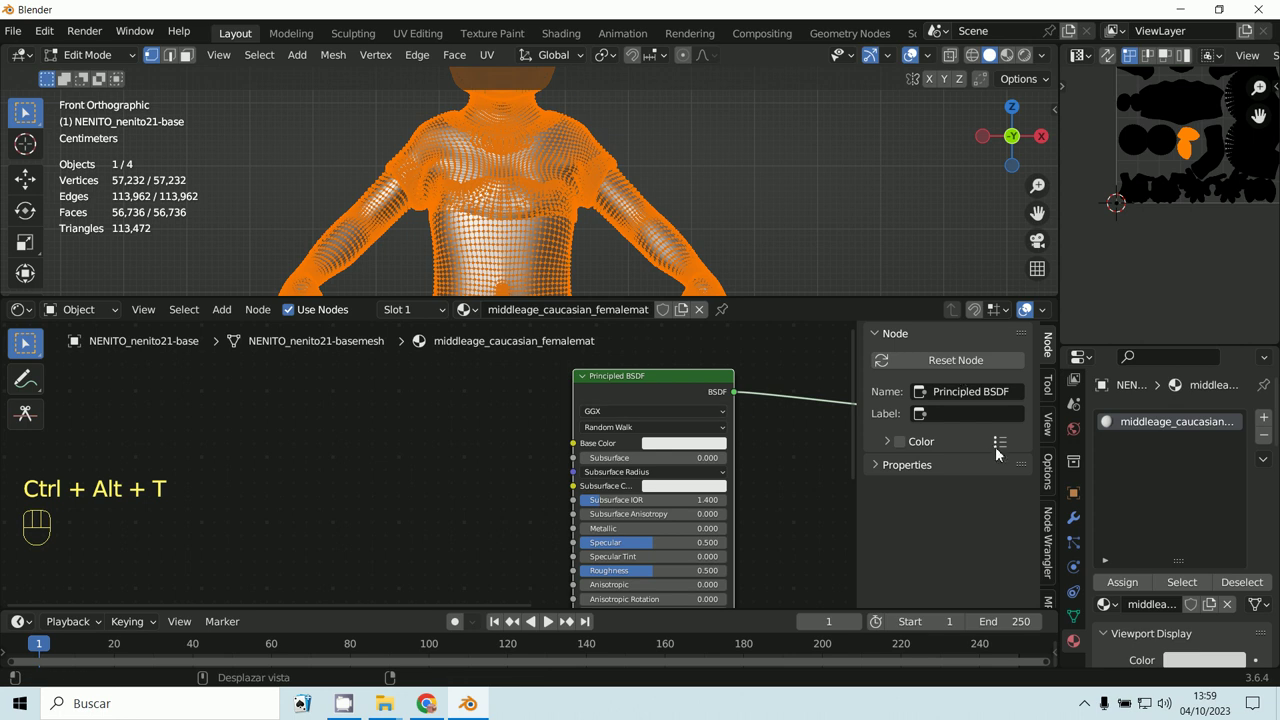
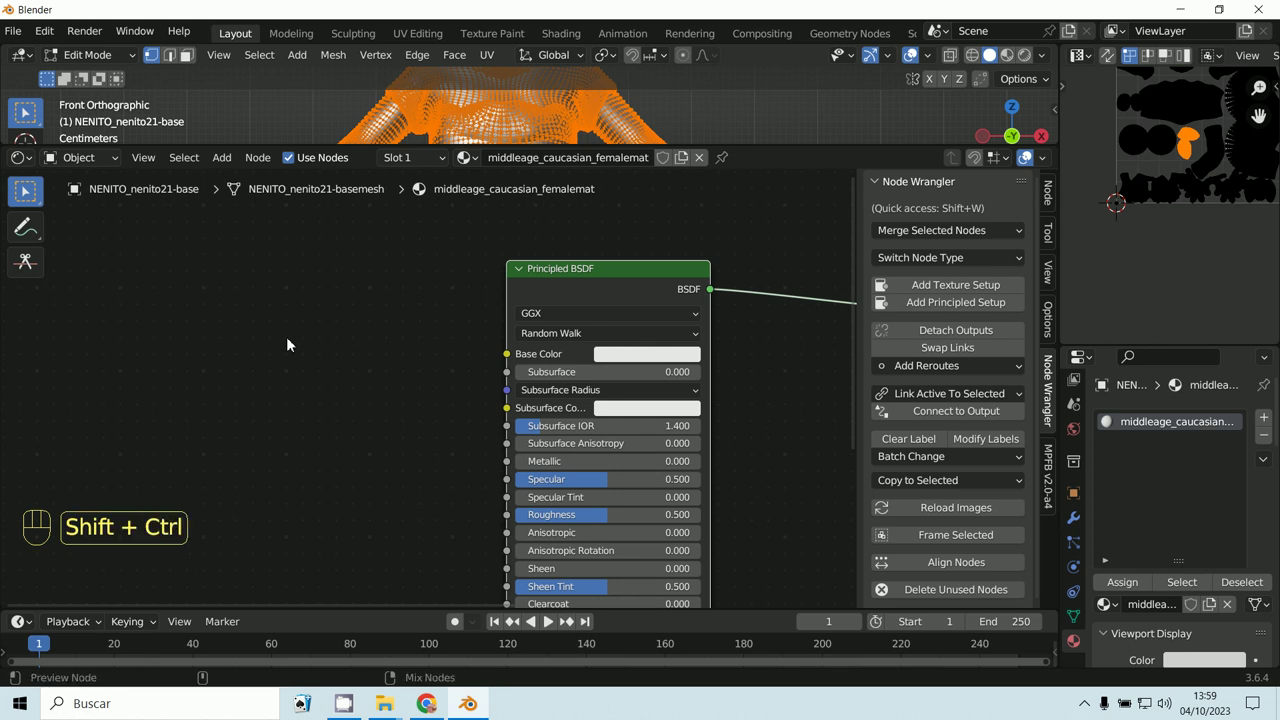
# Start Node Wrangler's Principled Texture Setup to load the skin textures onto the BSDF.
pyautogui.press('ctrl+shift+t')
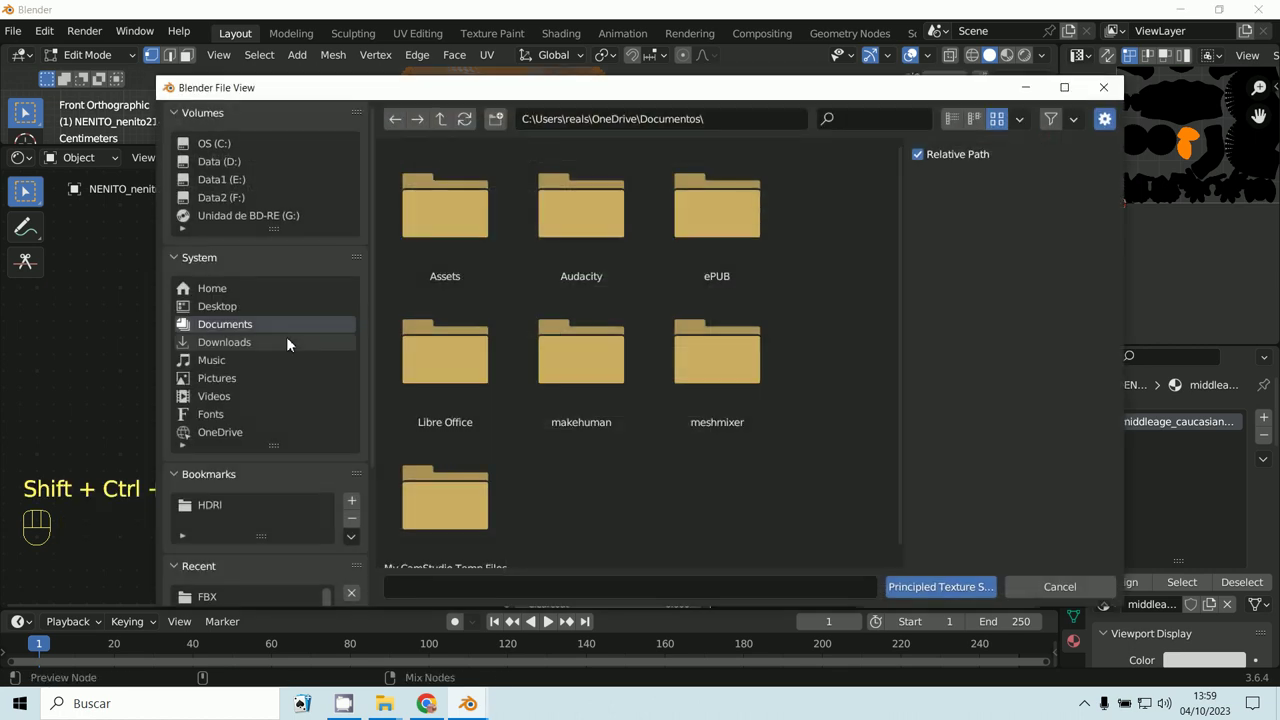
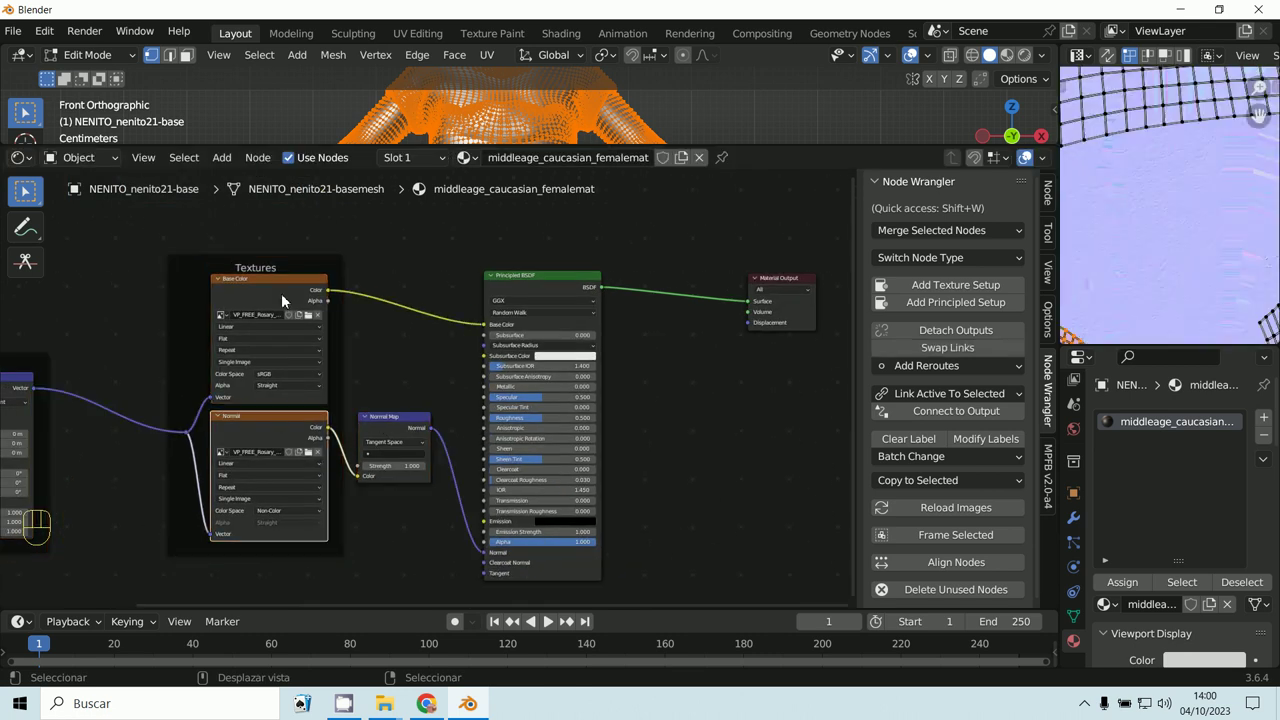
pyautogui.click(294, 273)
pyautogui.click(286, 296)
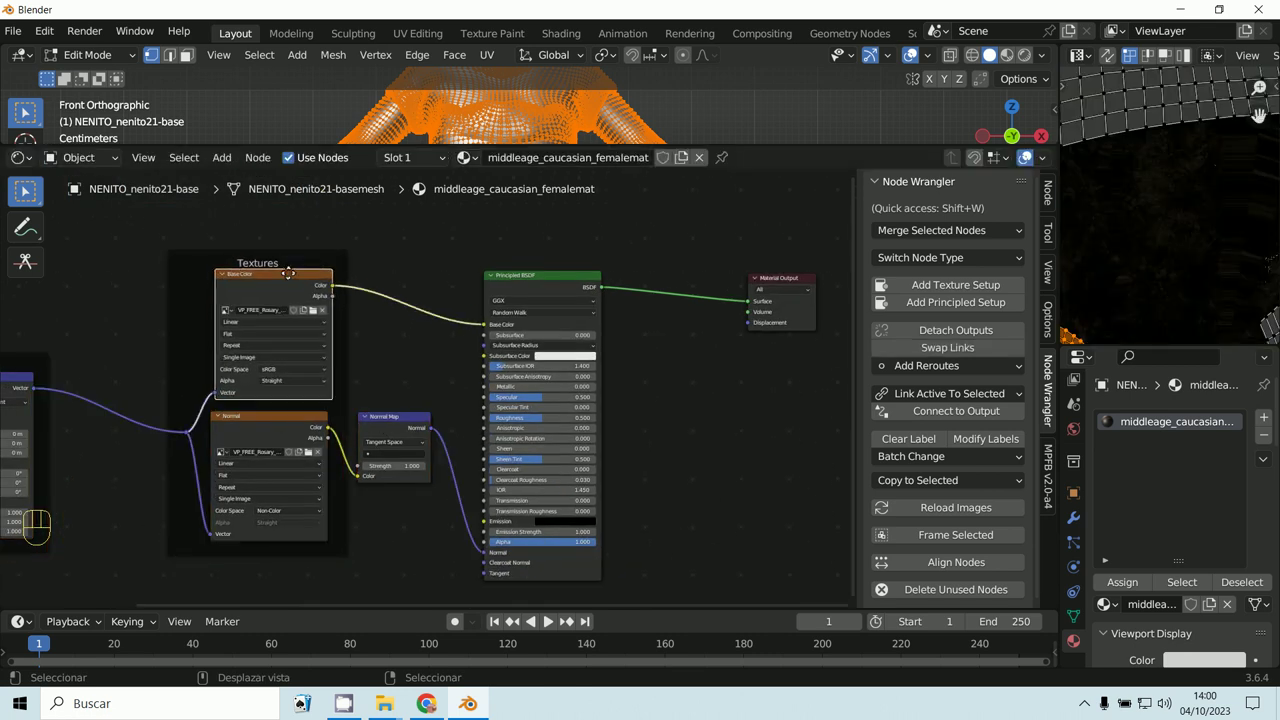
pyautogui.middleClick(90, 387)
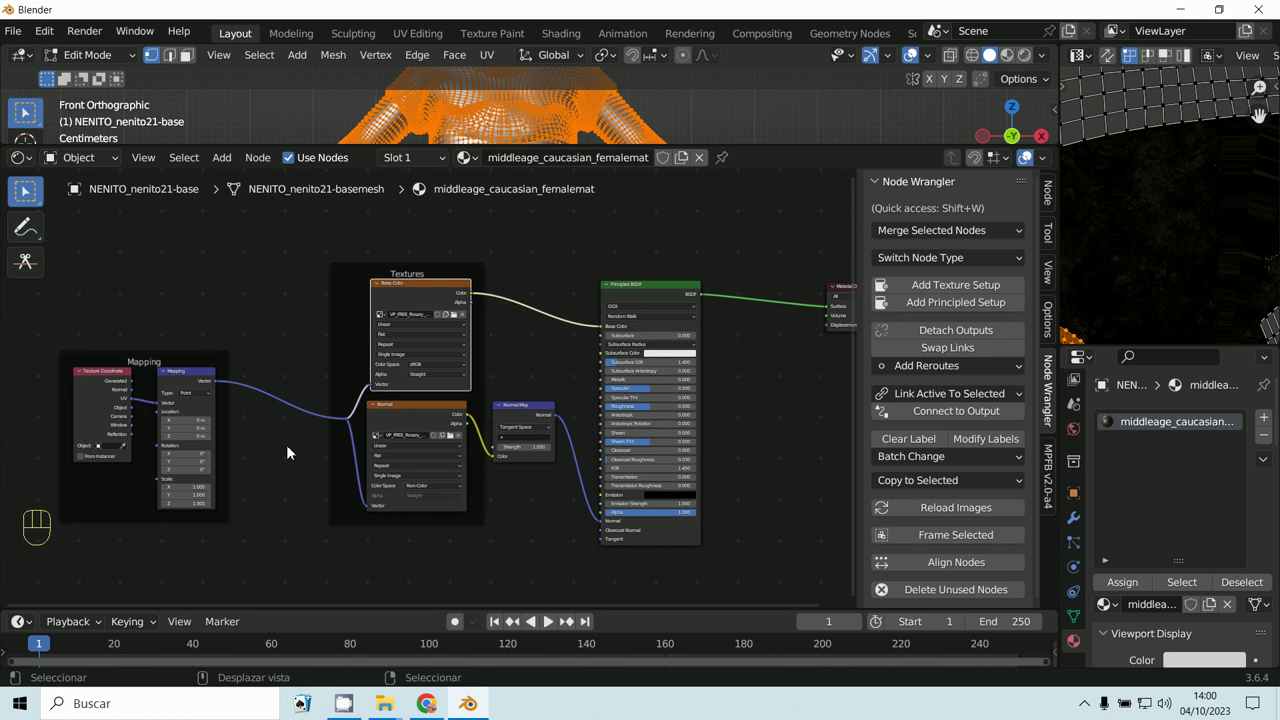
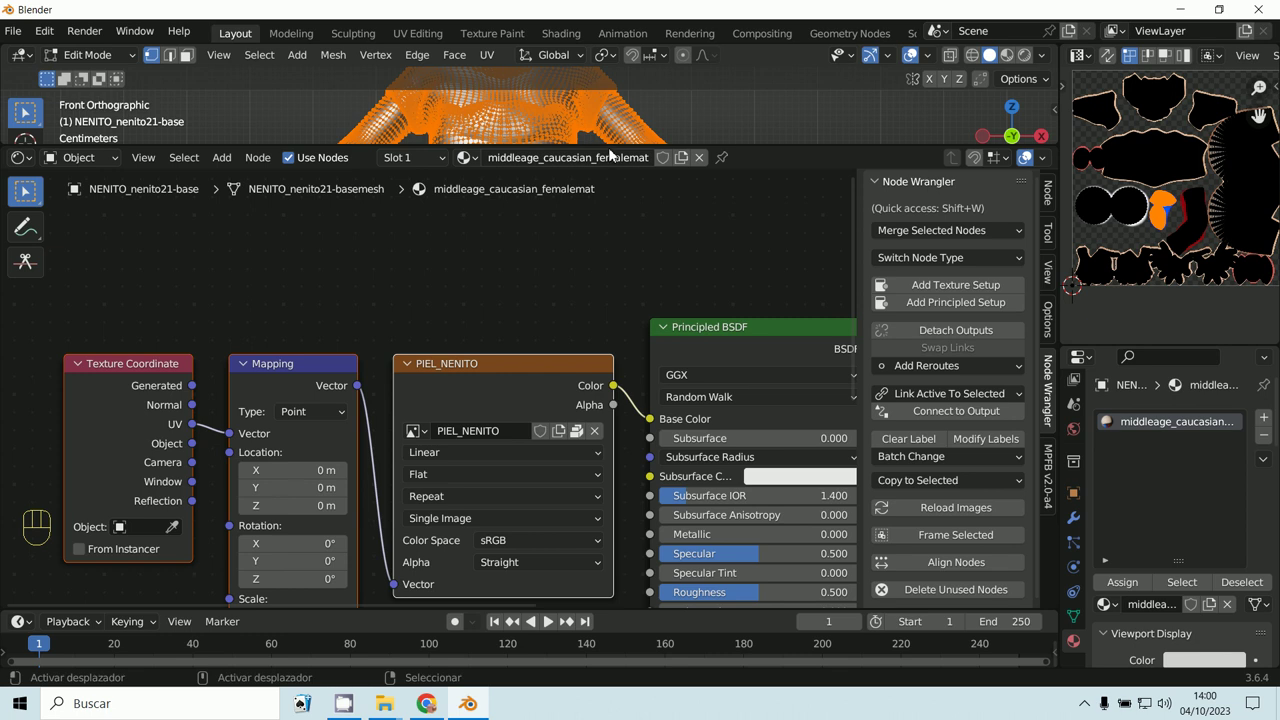
# Restore the node editor size, switch the viewport to Material Preview and return to Object Mode.
pyautogui.click(580, 275)
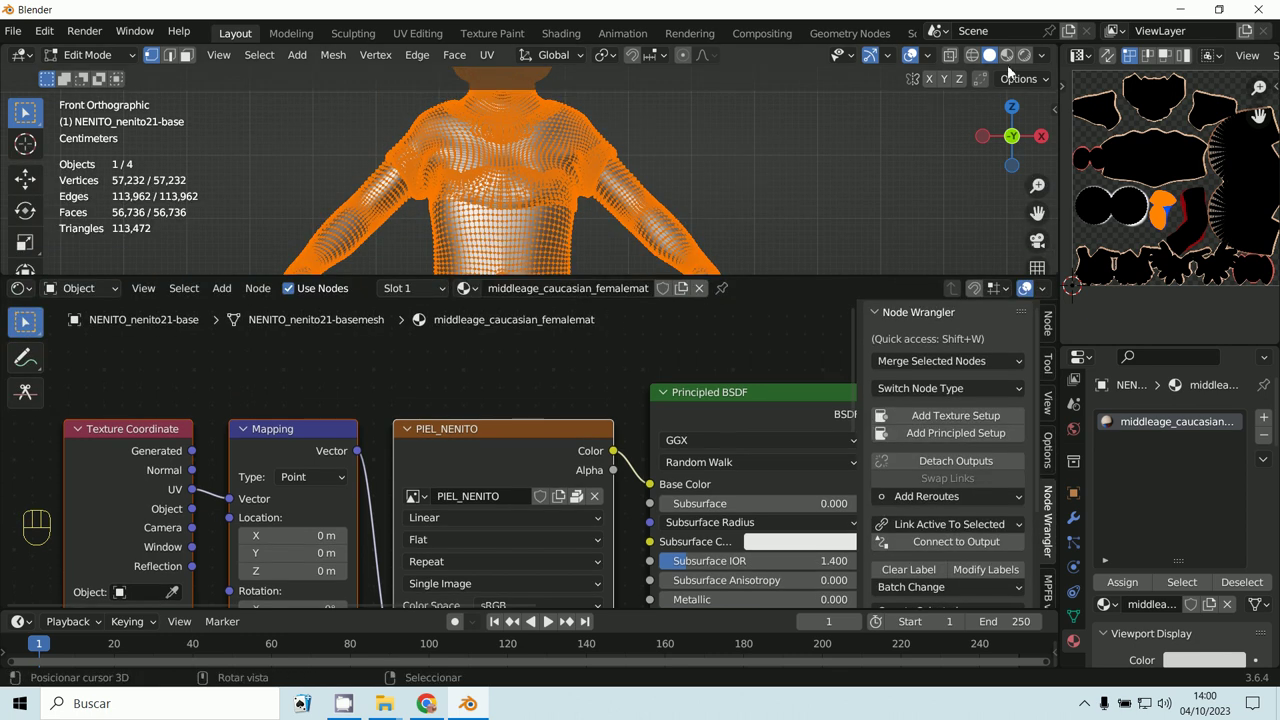
pyautogui.click(971, 58)
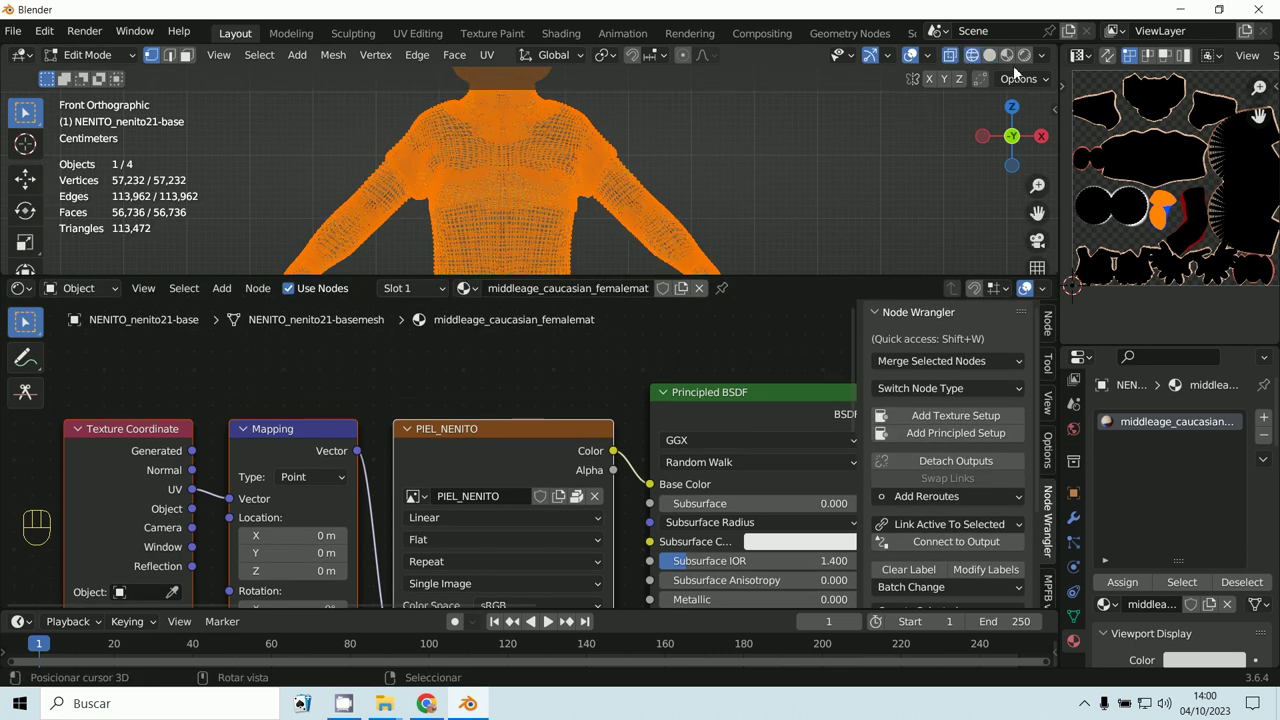
pyautogui.click(1010, 61)
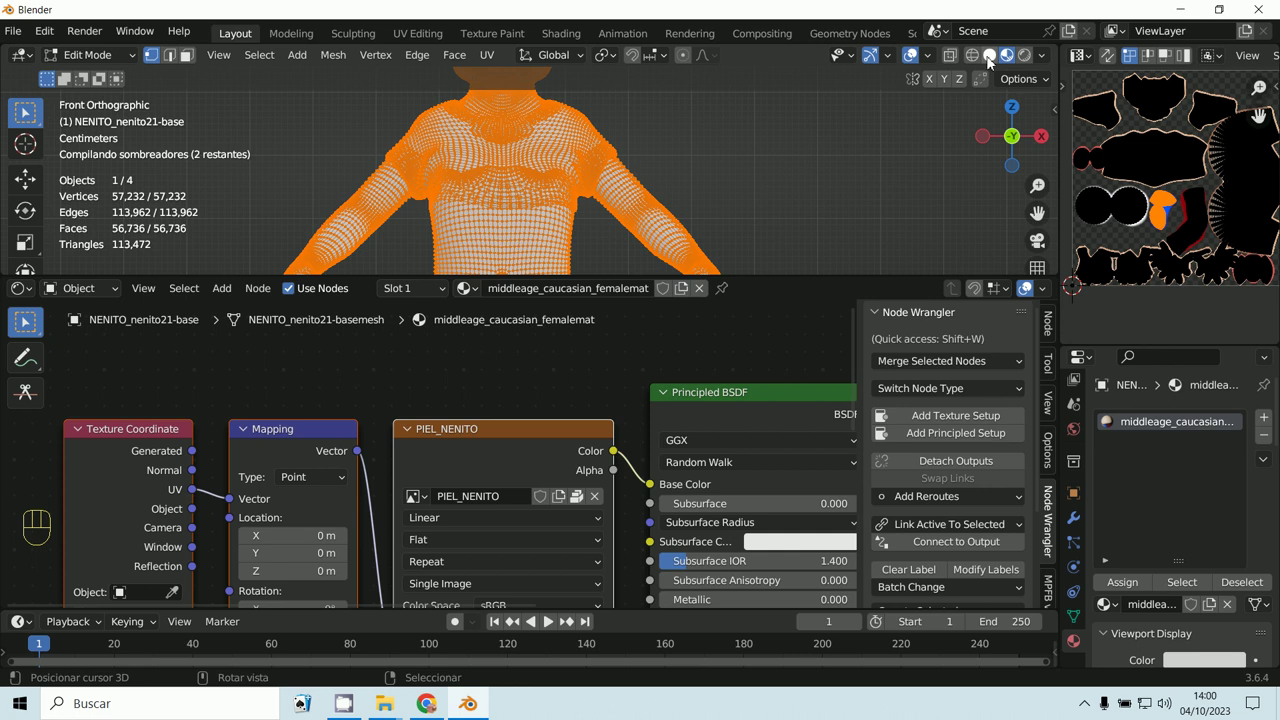
pyautogui.click(96, 83)
# Lower the Principled BSDF Roughness to 0.45.
pyautogui.middleClick(548, 234)
pyautogui.middleClick(627, 489)
pyautogui.click(639, 360)
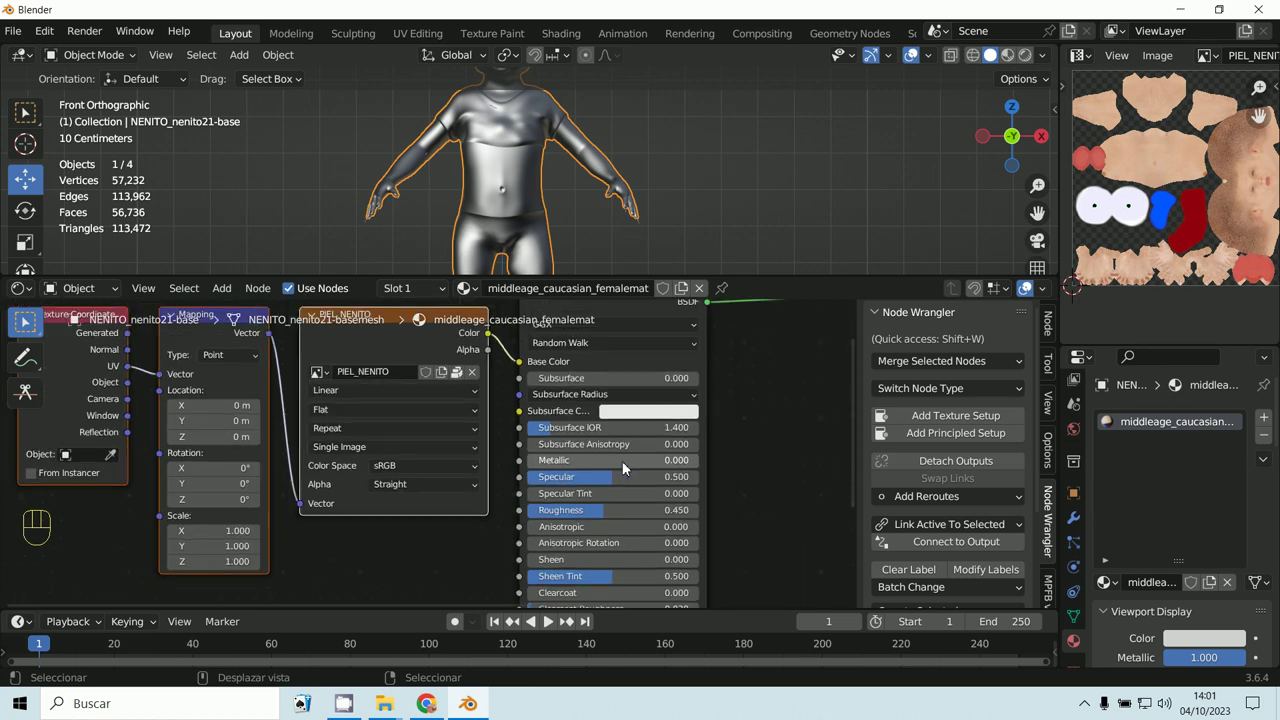
pyautogui.moveTo(628, 468); pyautogui.dragTo(667, 364)
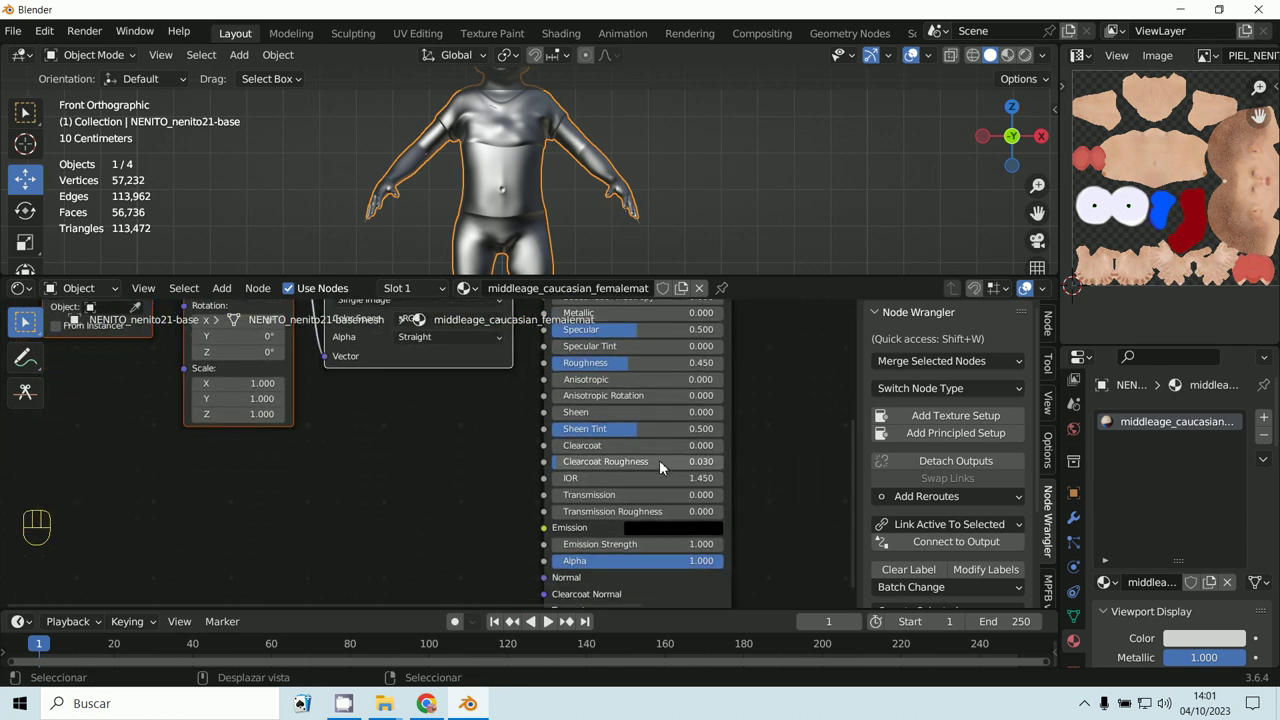